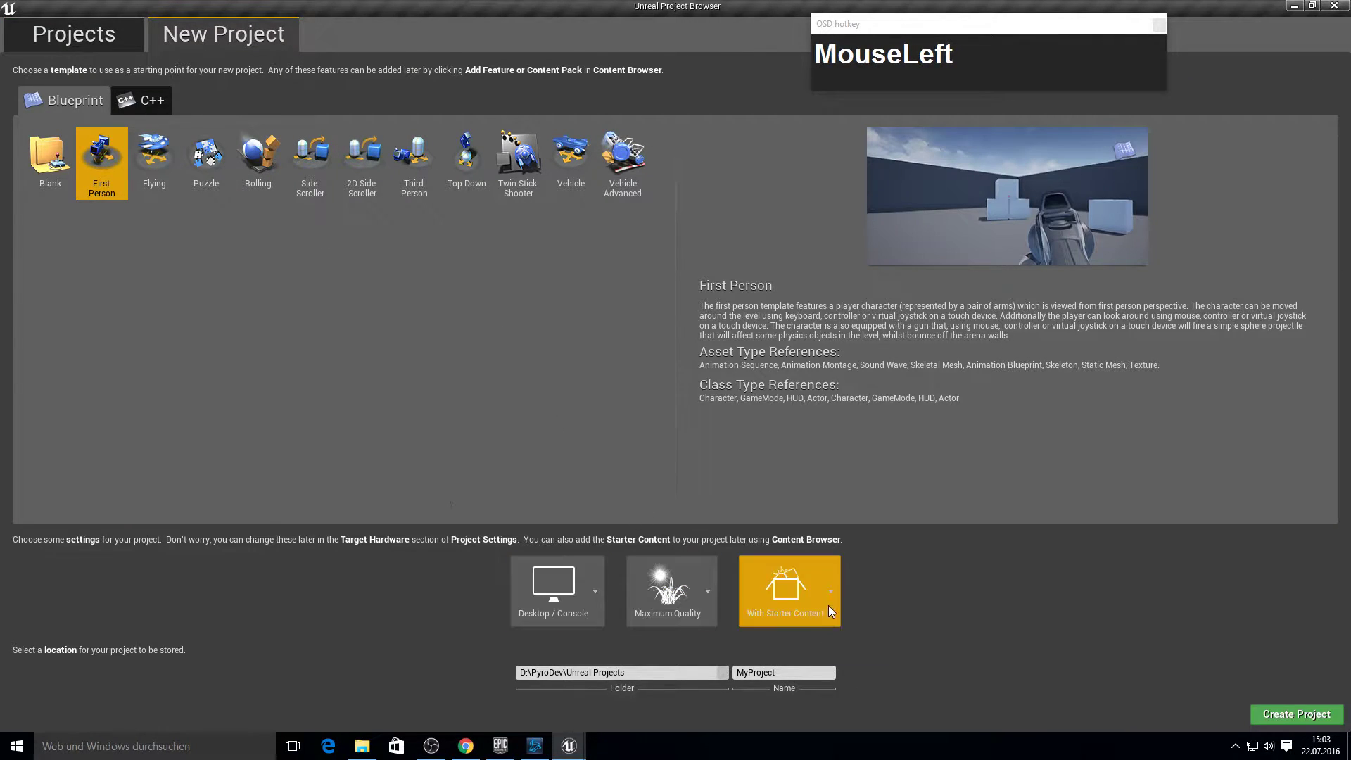
Name the First Person Blueprint project 'Test' and create it.
type("Test")
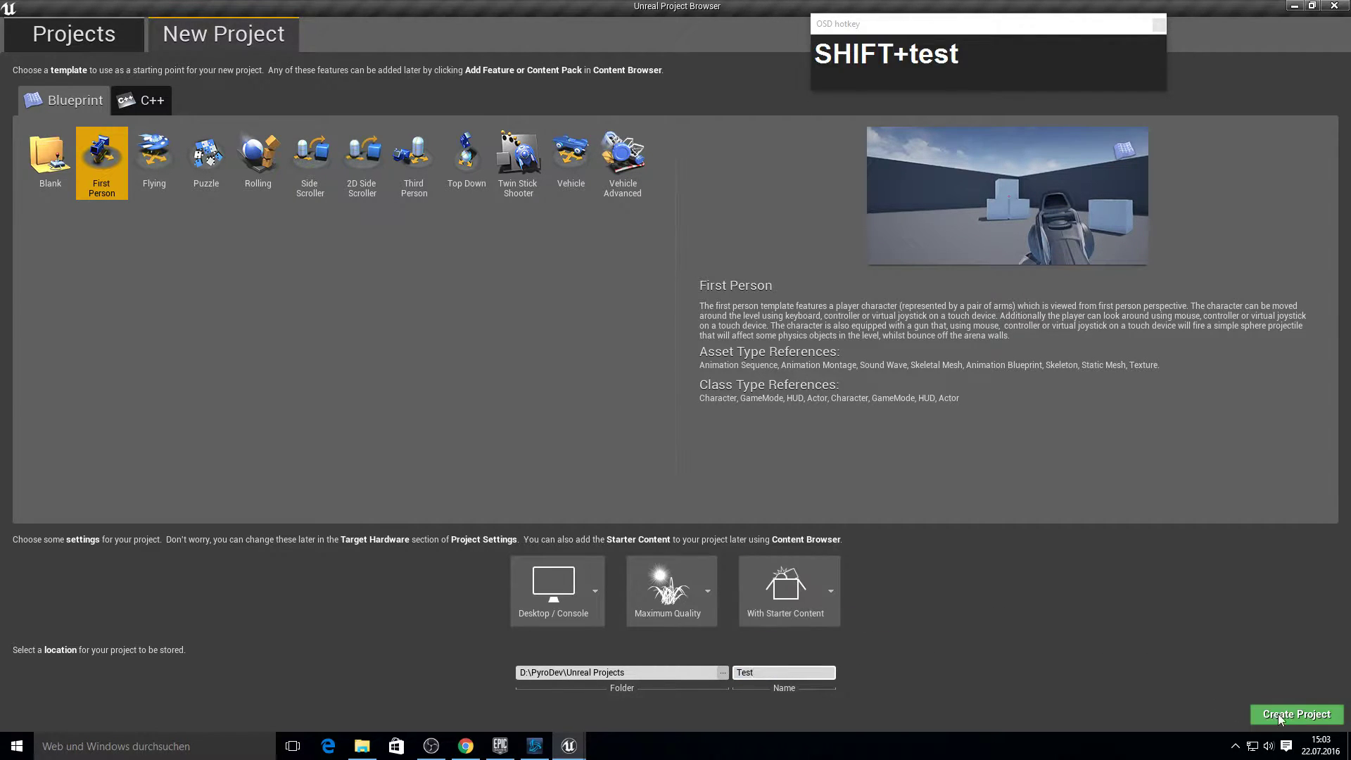
left_click(1298, 715)
key("F10")
Create Blueprint 1M_Cube_DM_BP from the 1M_Cube_DM mesh and bring it up for editing.
left_click_drag(12, 551, 137, 614)
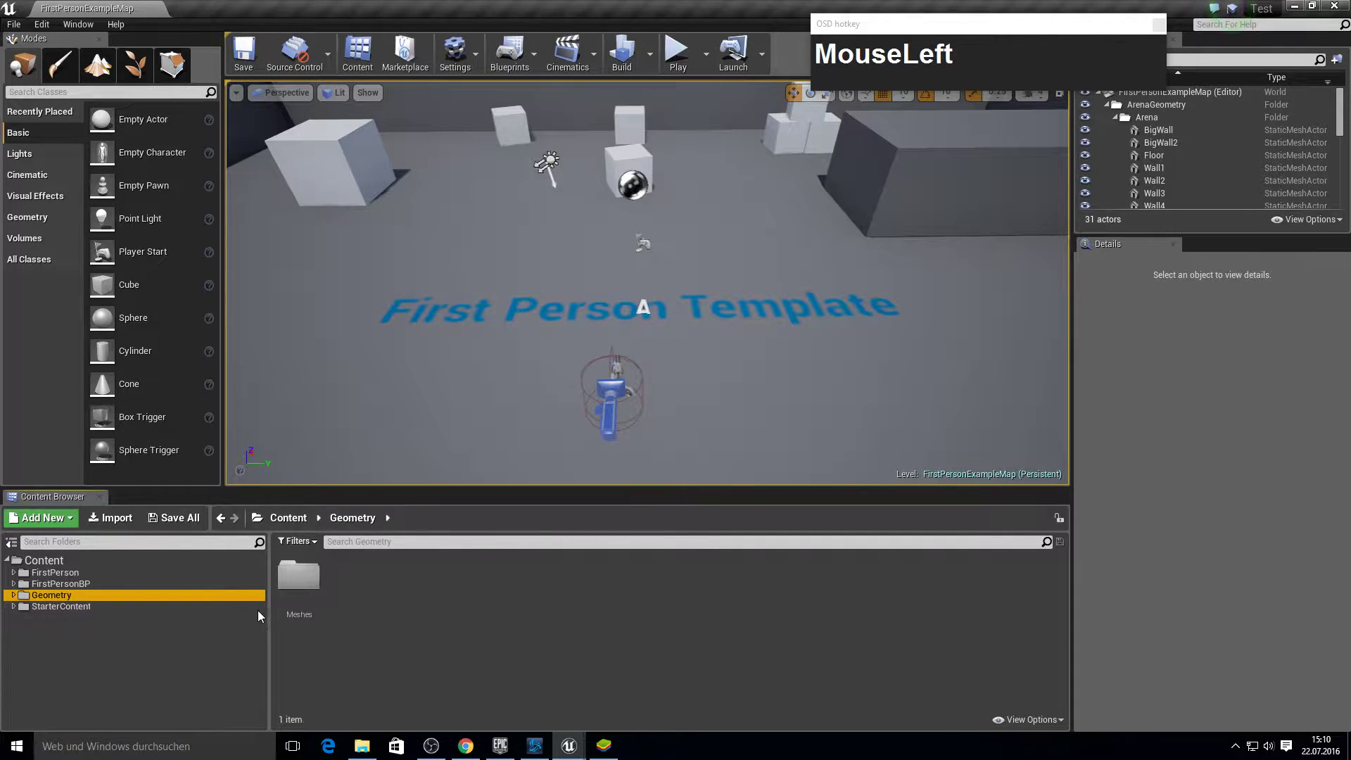
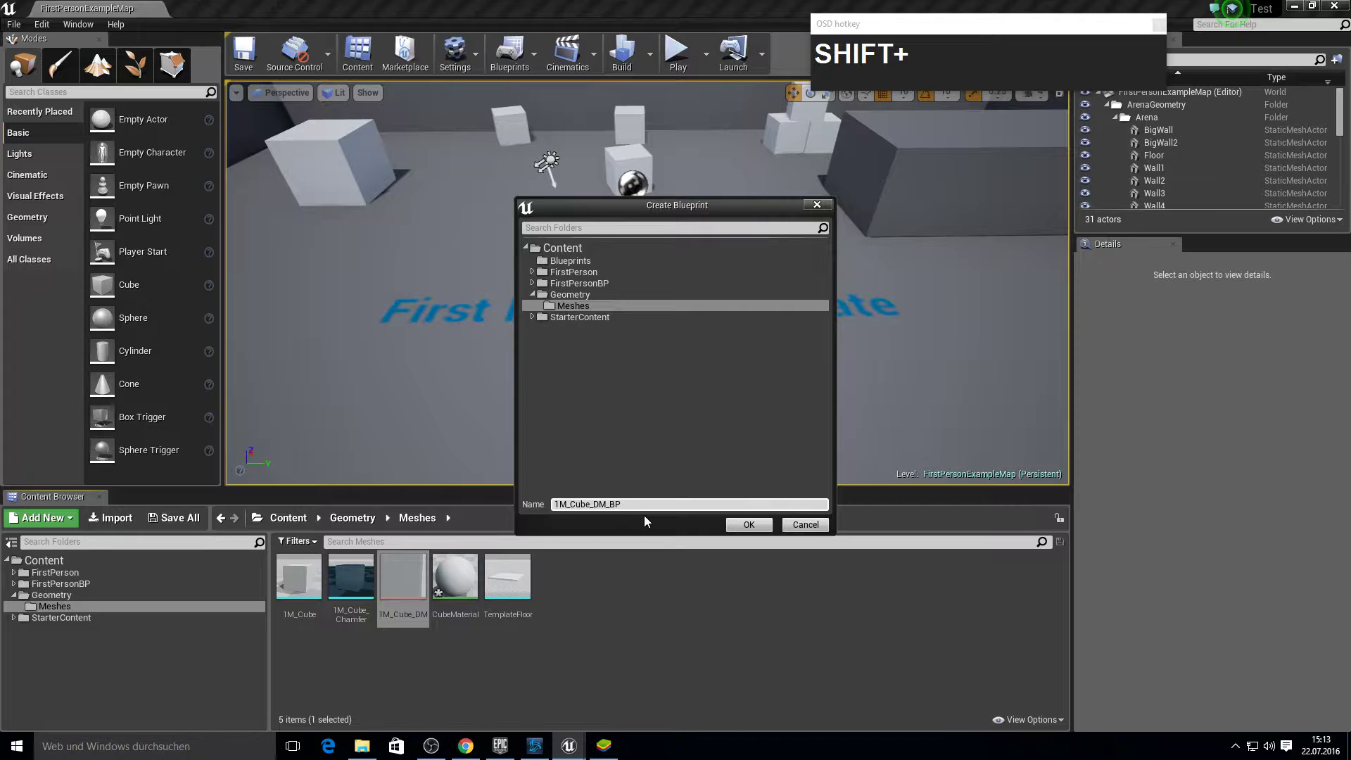
left_click(748, 530)
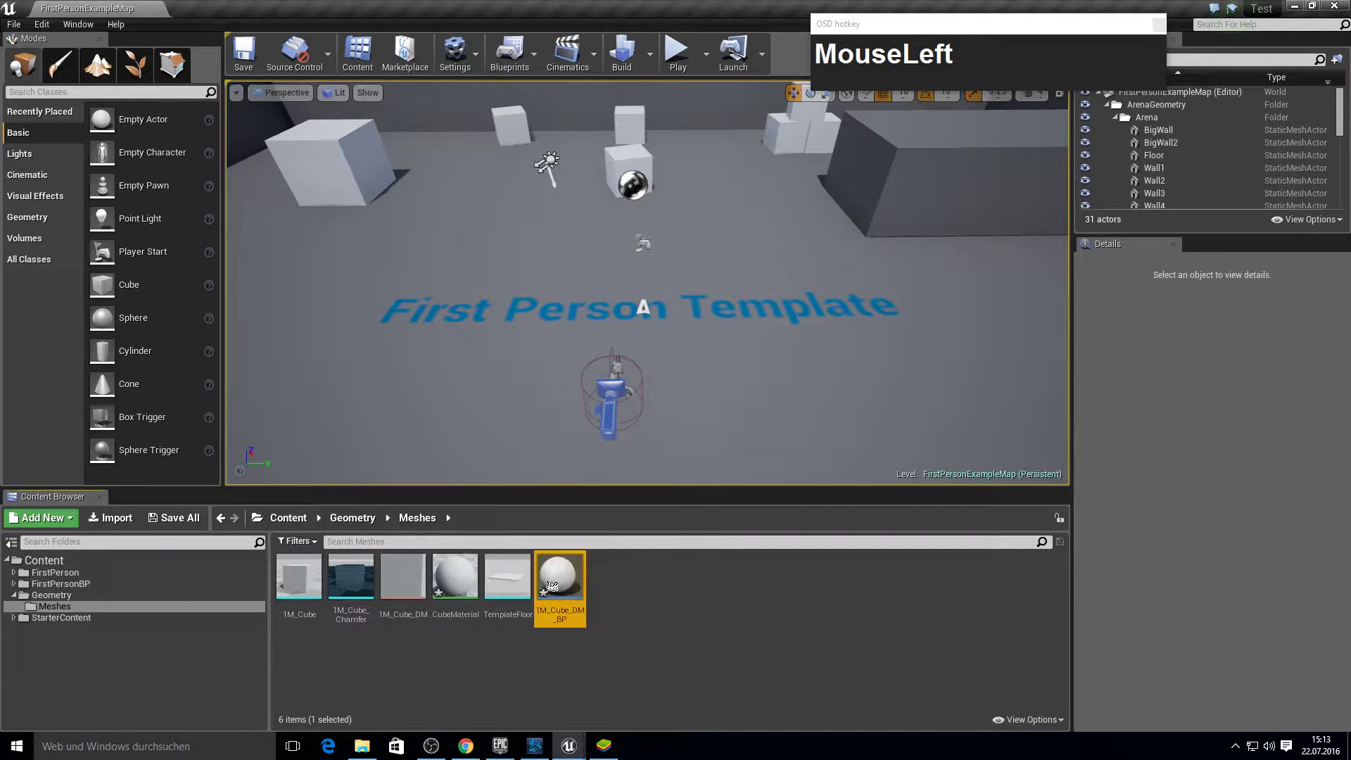
key("F10")
Compile and add an On Component Hit event for the Destructible component.
left_click(235, 69)
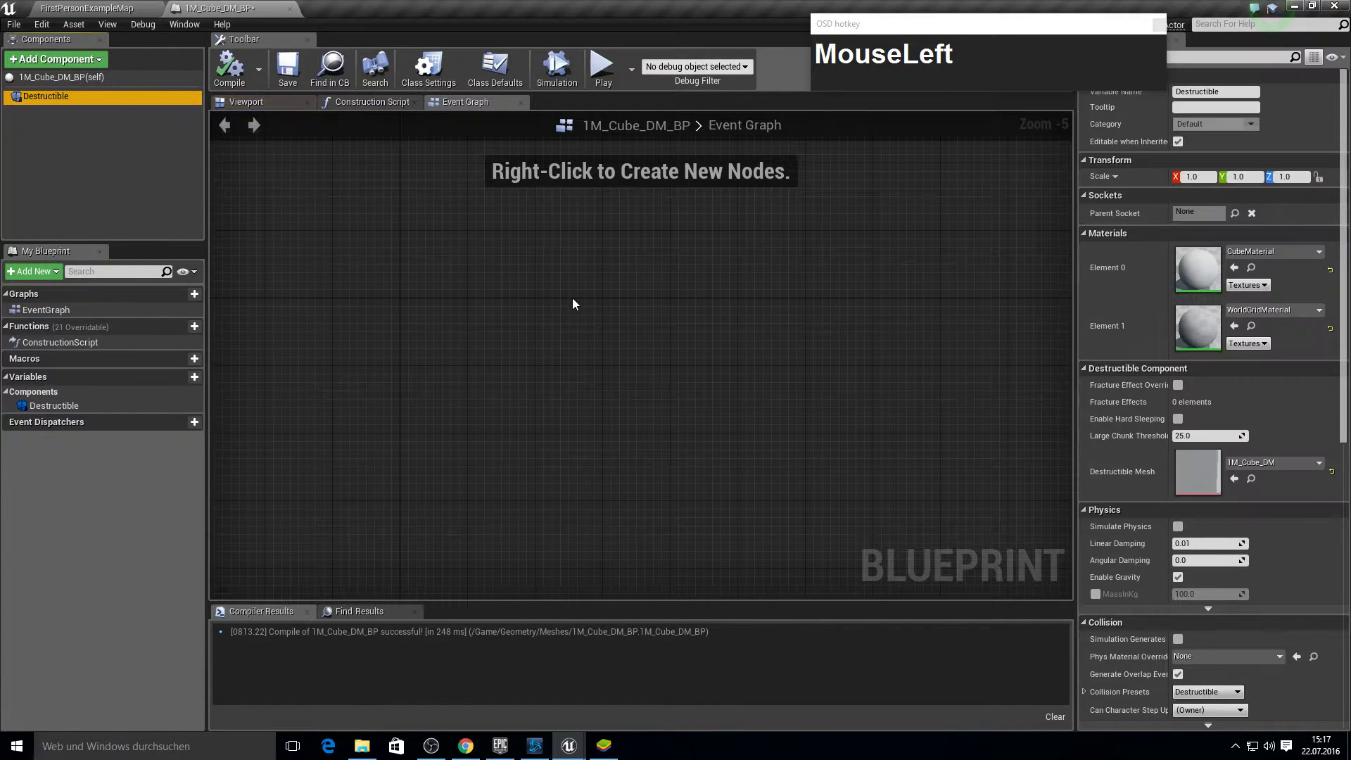
scroll("down", 3)
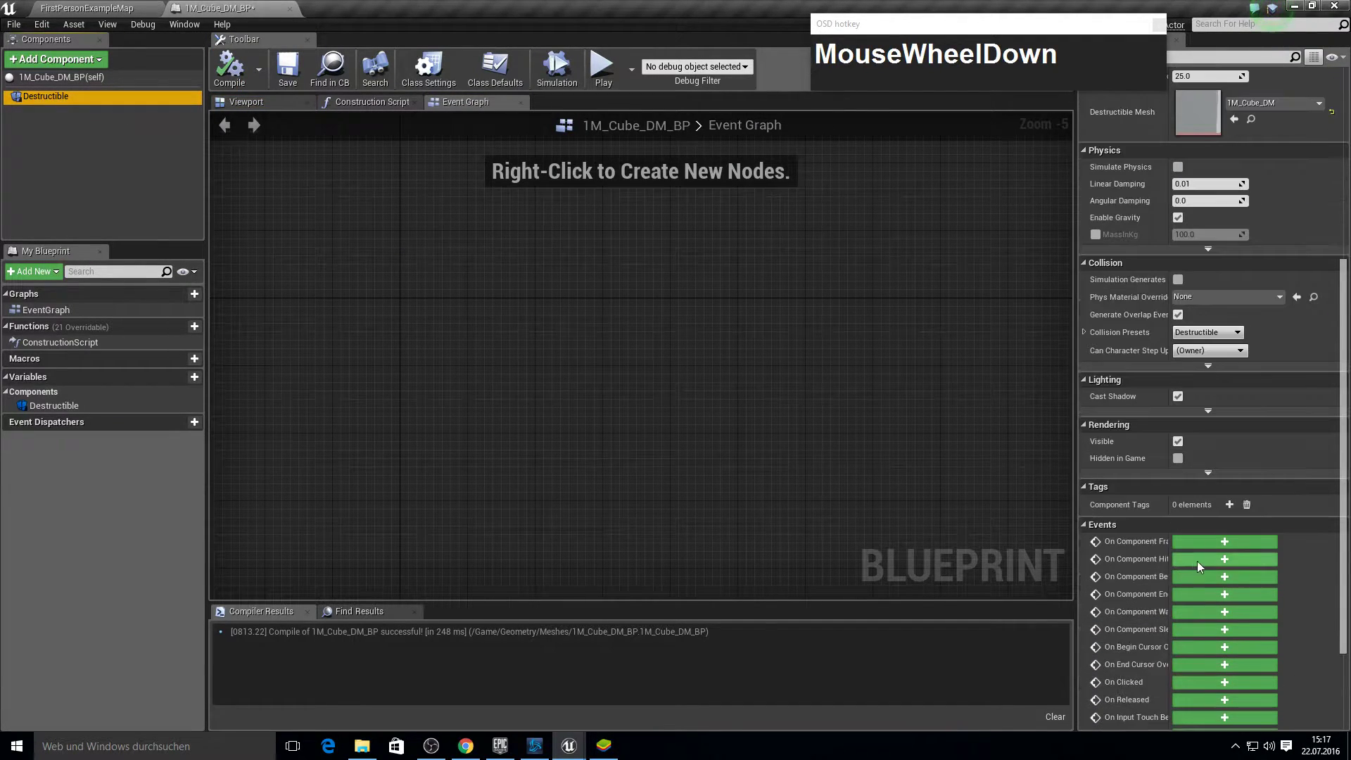
left_click(1201, 564)
scroll("up", 3)
right_click(816, 363)
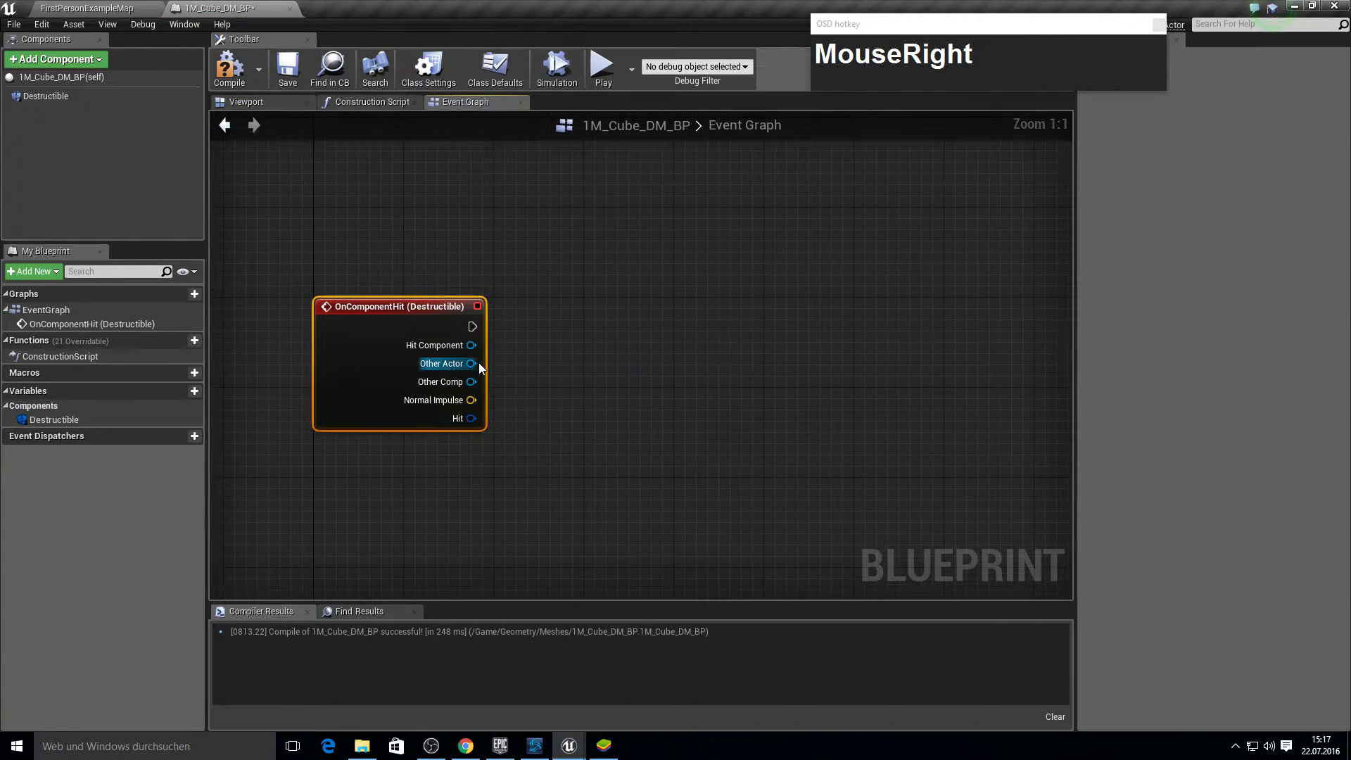
Cast Other Actor to FirstPersonProjectile and place a Destructible reference in the graph.
left_click(479, 364)
type("MouseLeftcast_to_th")
key("BackSpace")
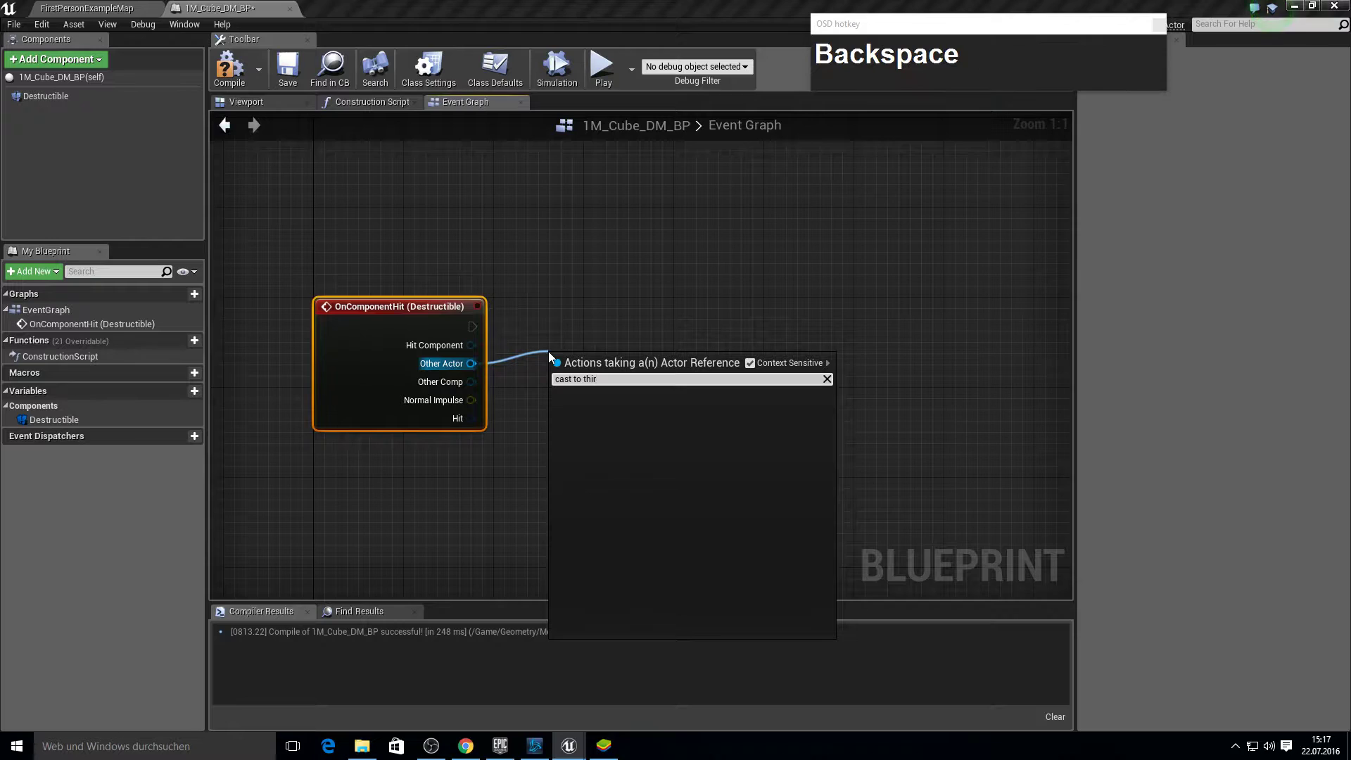
type("Backspacefirst")
key("Return")
left_click_drag(613, 374, 401, 239)
key("F11")
key("F10")
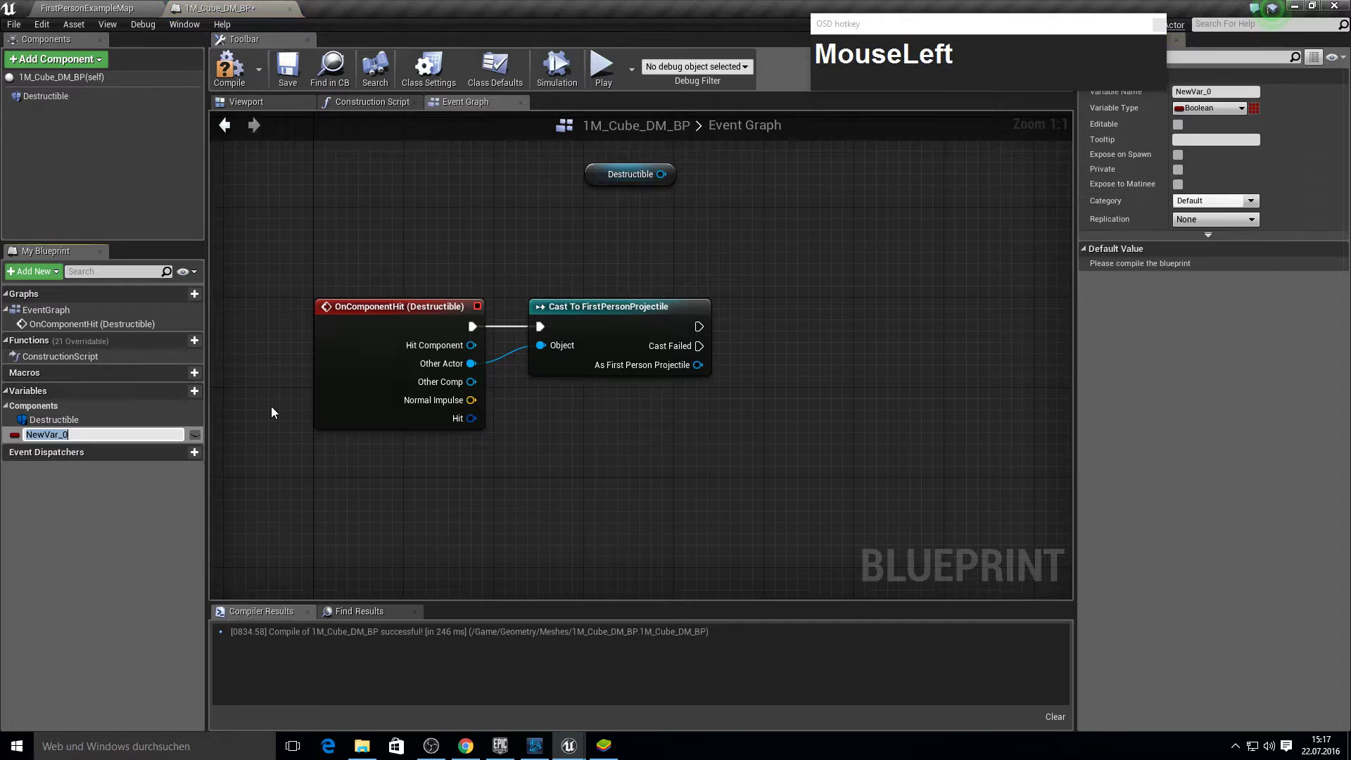
Name the new variable IsStacked5? and make its type Float.
type("s")
type("Stacked")
key("shift+5")
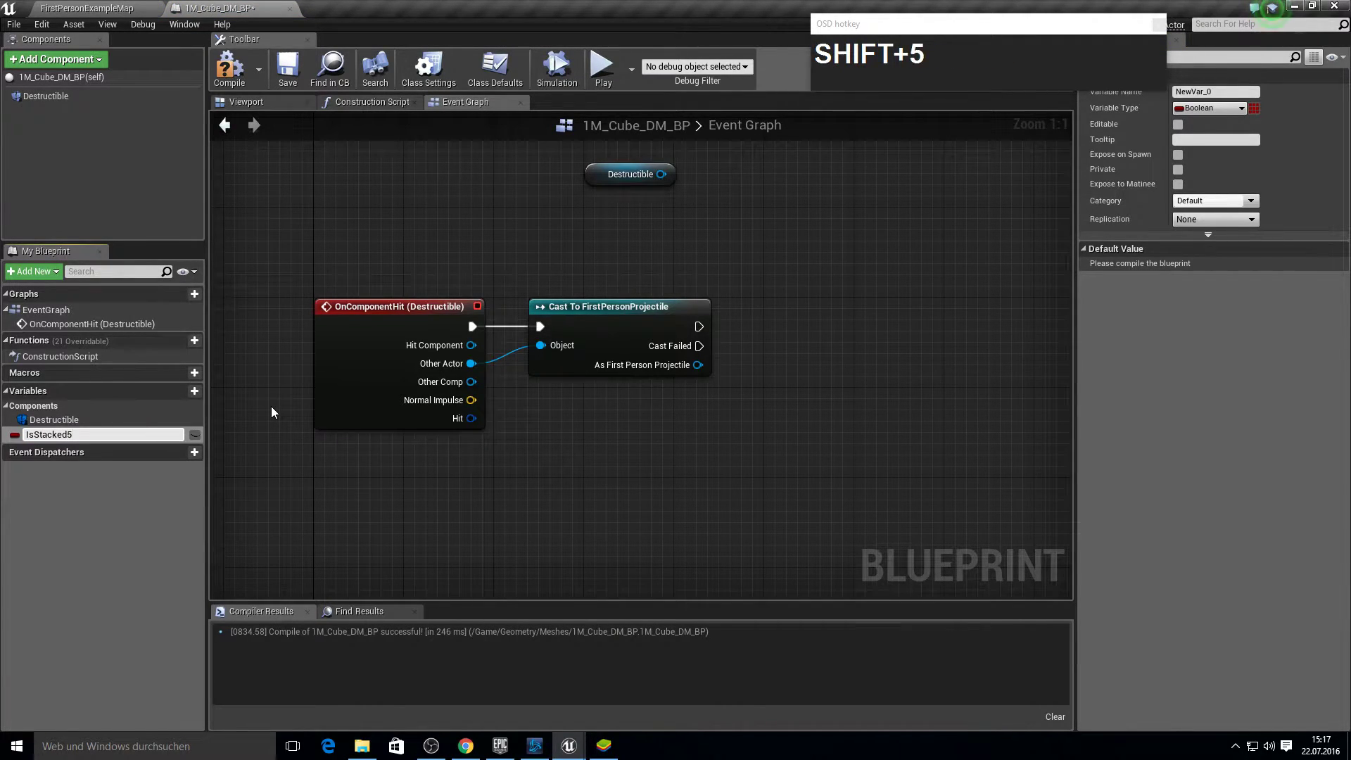
key("Return")
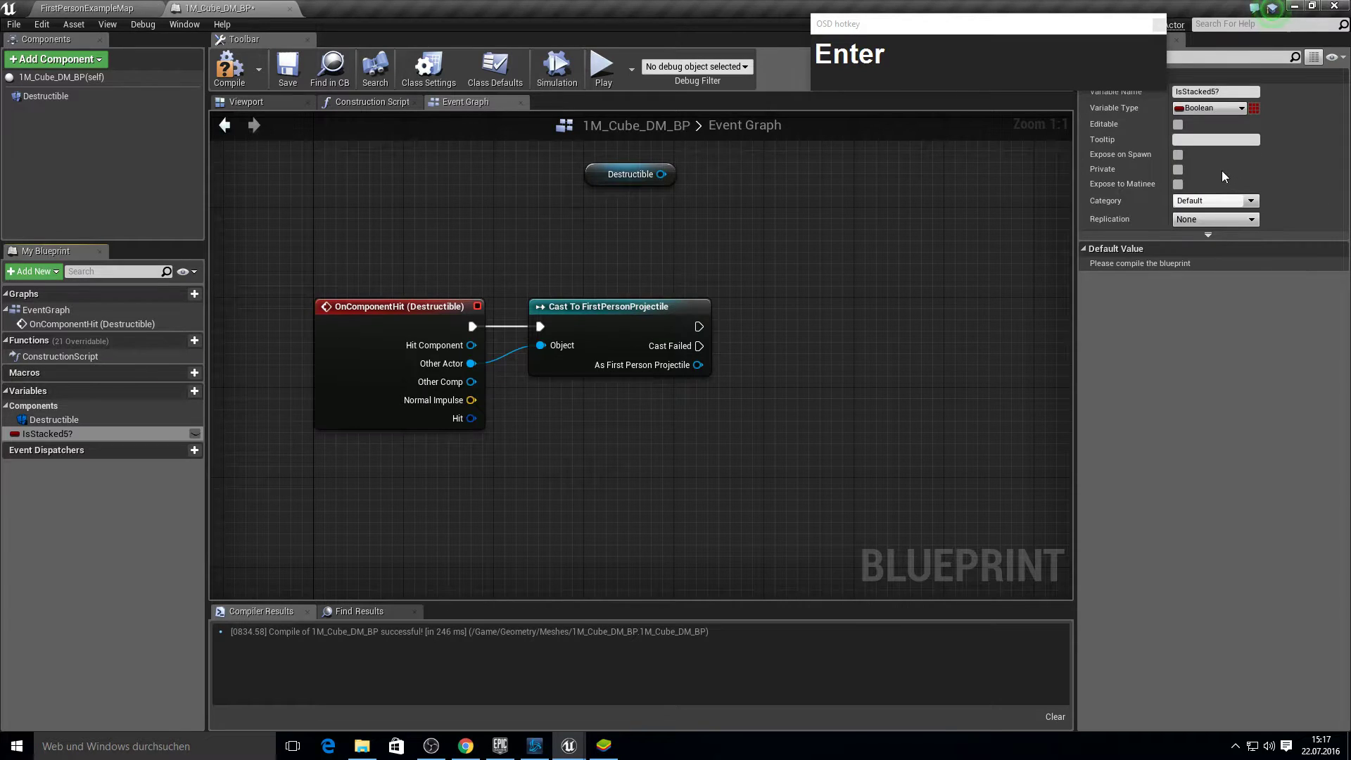
left_click(1226, 103)
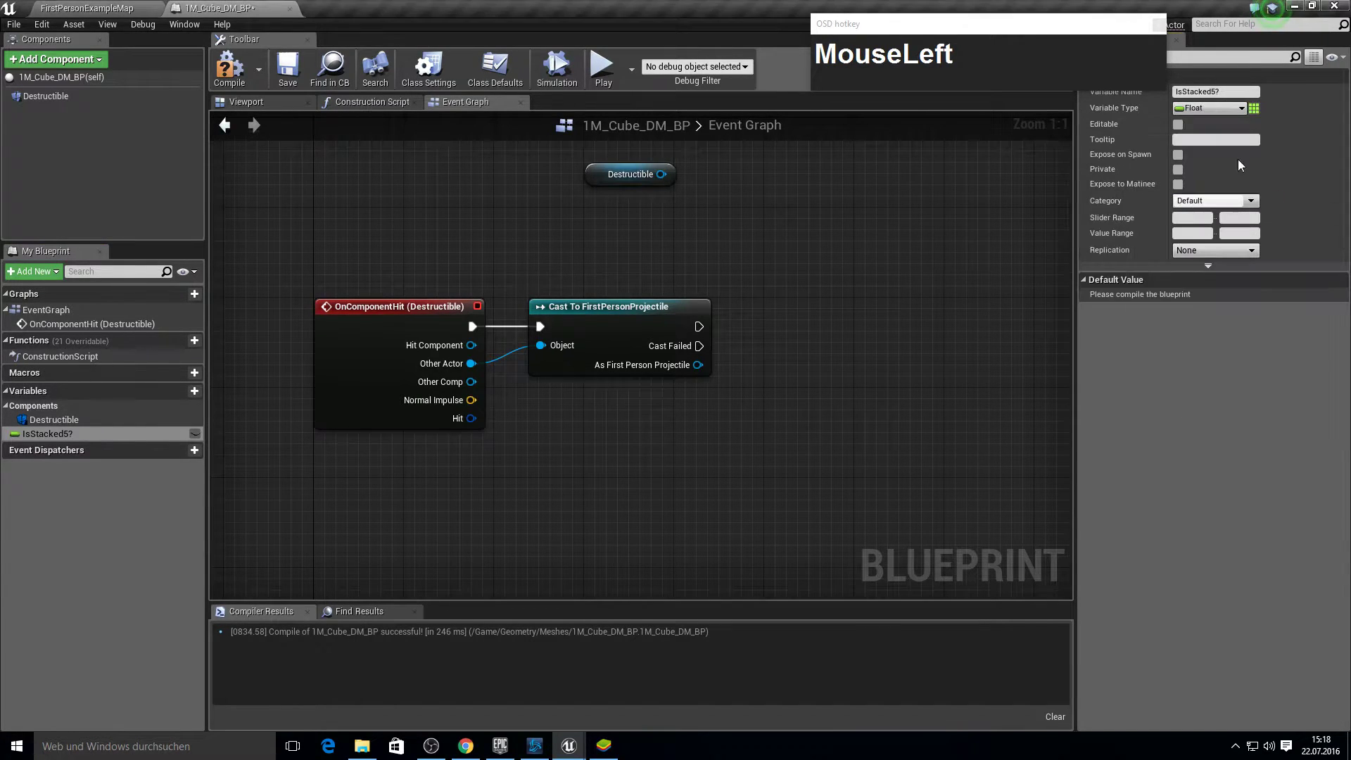
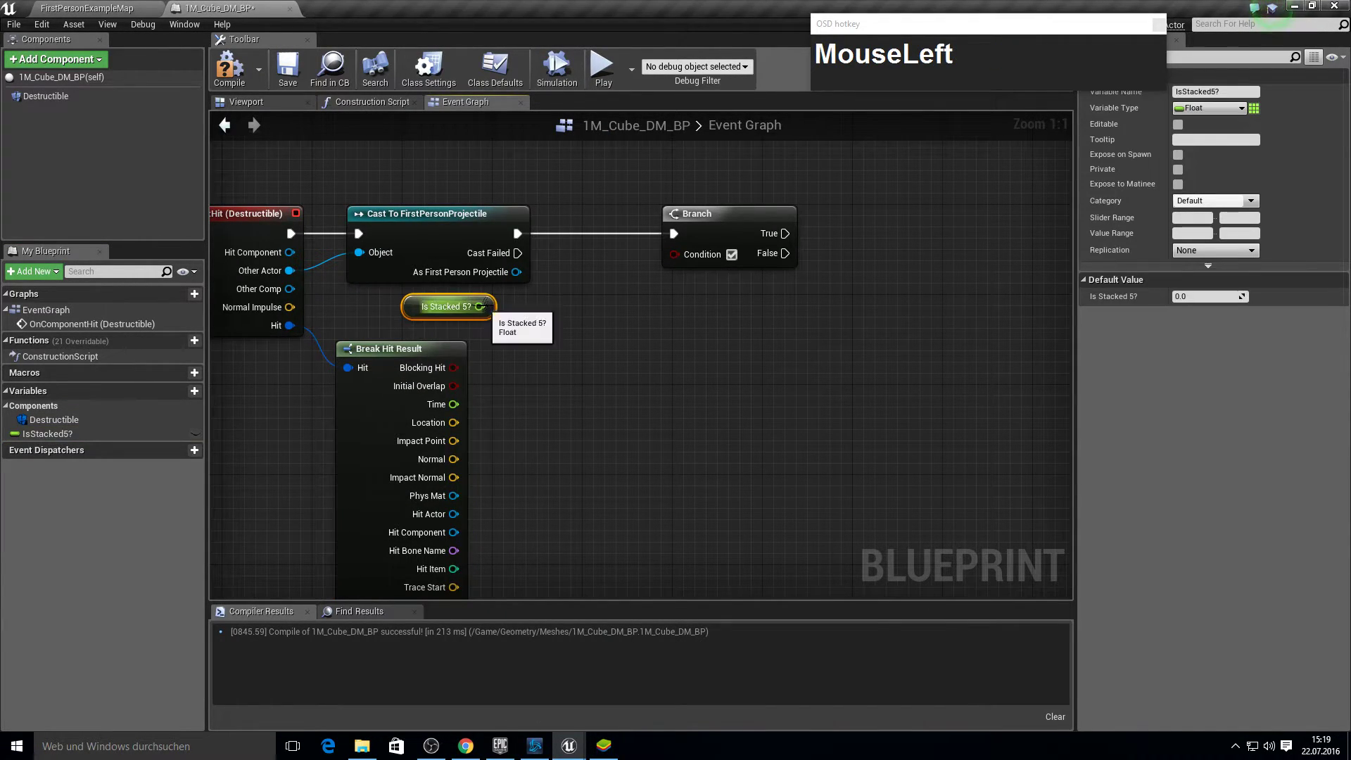
Add a float == comparison against 5 and wire it into the Branch condition.
key("BackSpace")
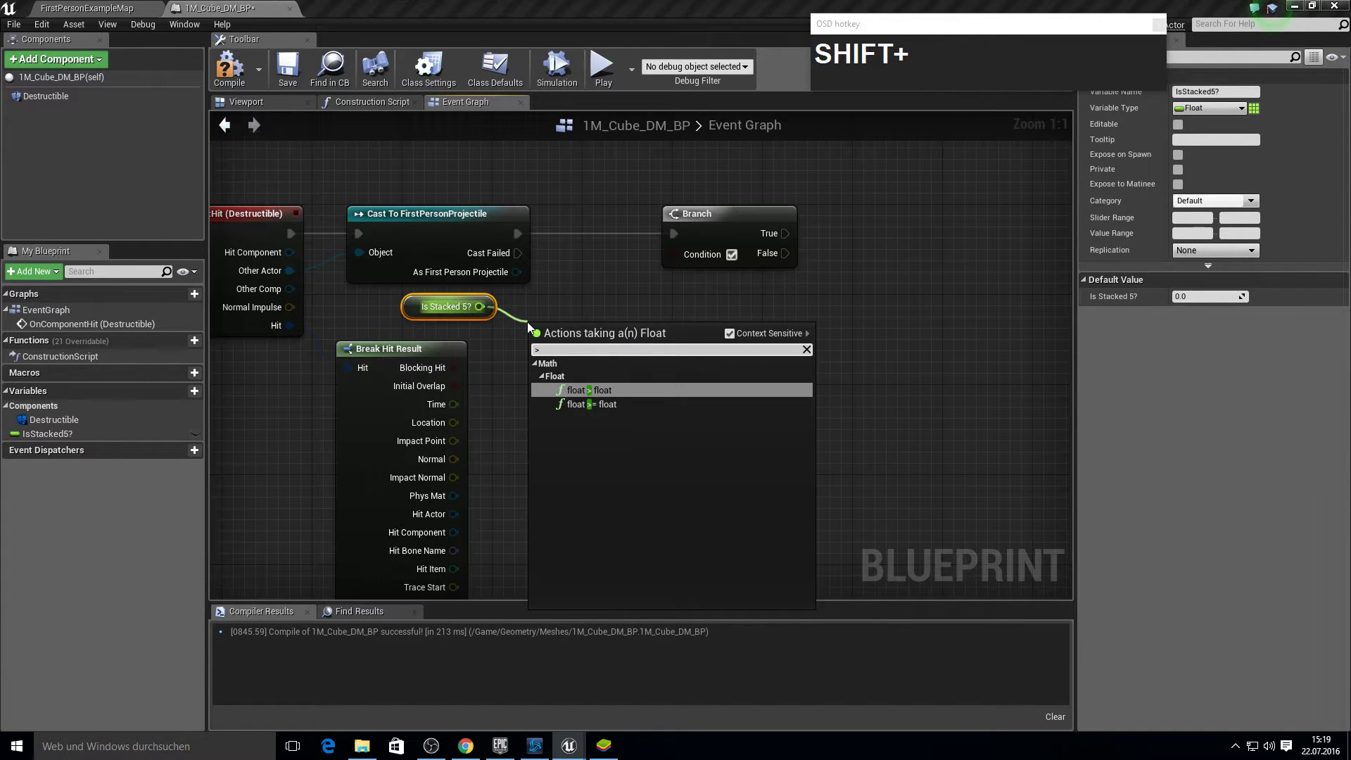
key("shift+0")
key("Return")
left_click_drag(606, 342, 568, 346)
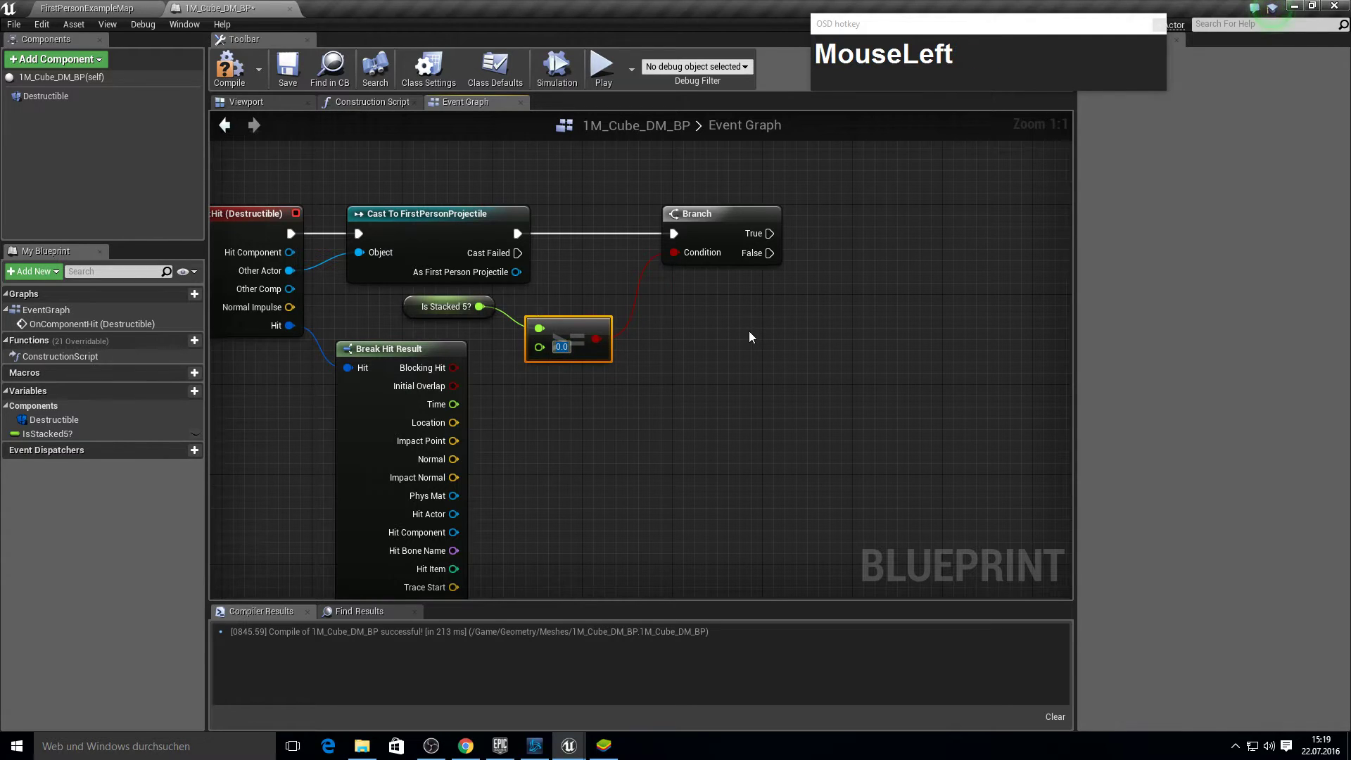
key("KP_5")
key("Return")
Make room in the graph and place the Is Stacked 5? getter feeding the comparison.
right_click(719, 340)
left_click(615, 317)
key("F10")
left_click_drag(92, 446, 539, 513)
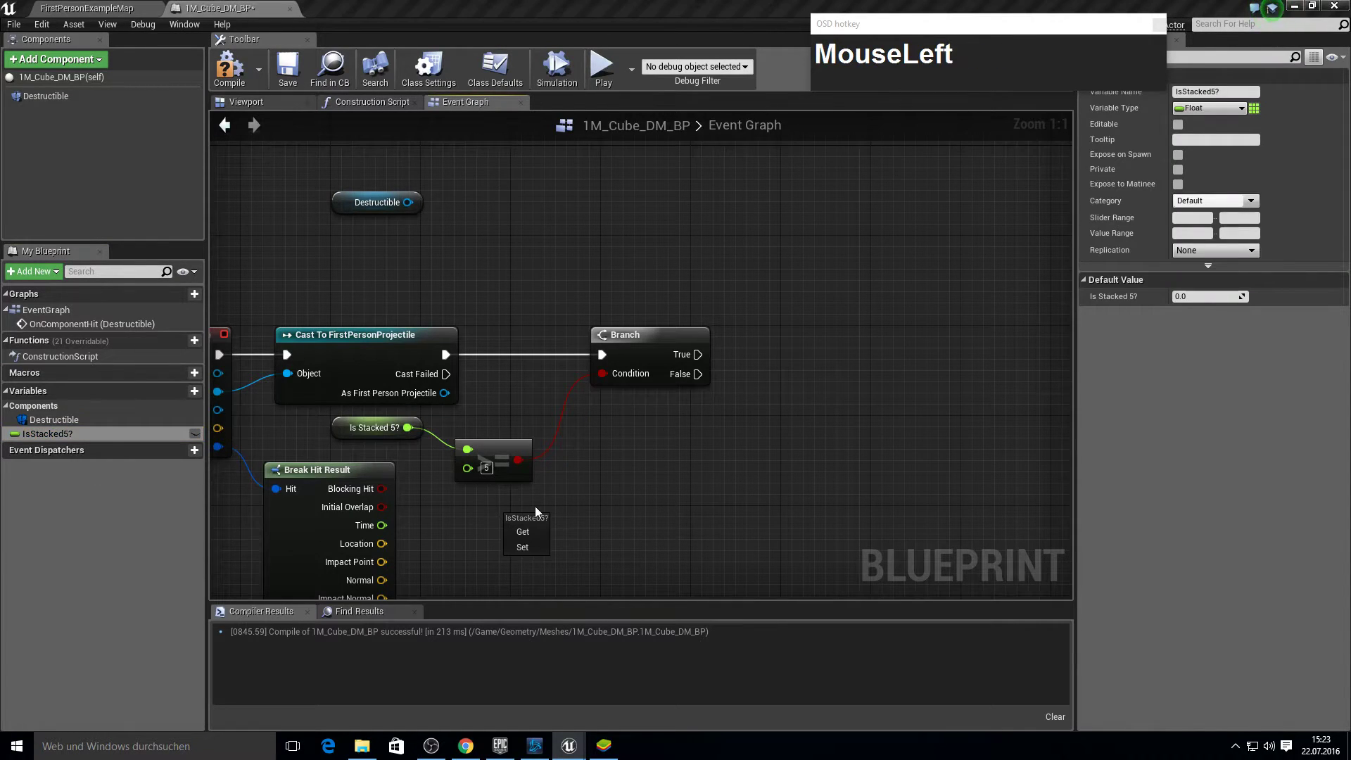
On Branch False, set Is Stacked 5? to its value plus 1 via a float addition node.
right_click(677, 520)
left_click_drag(536, 371, 493, 410)
type("float")
key("Return")
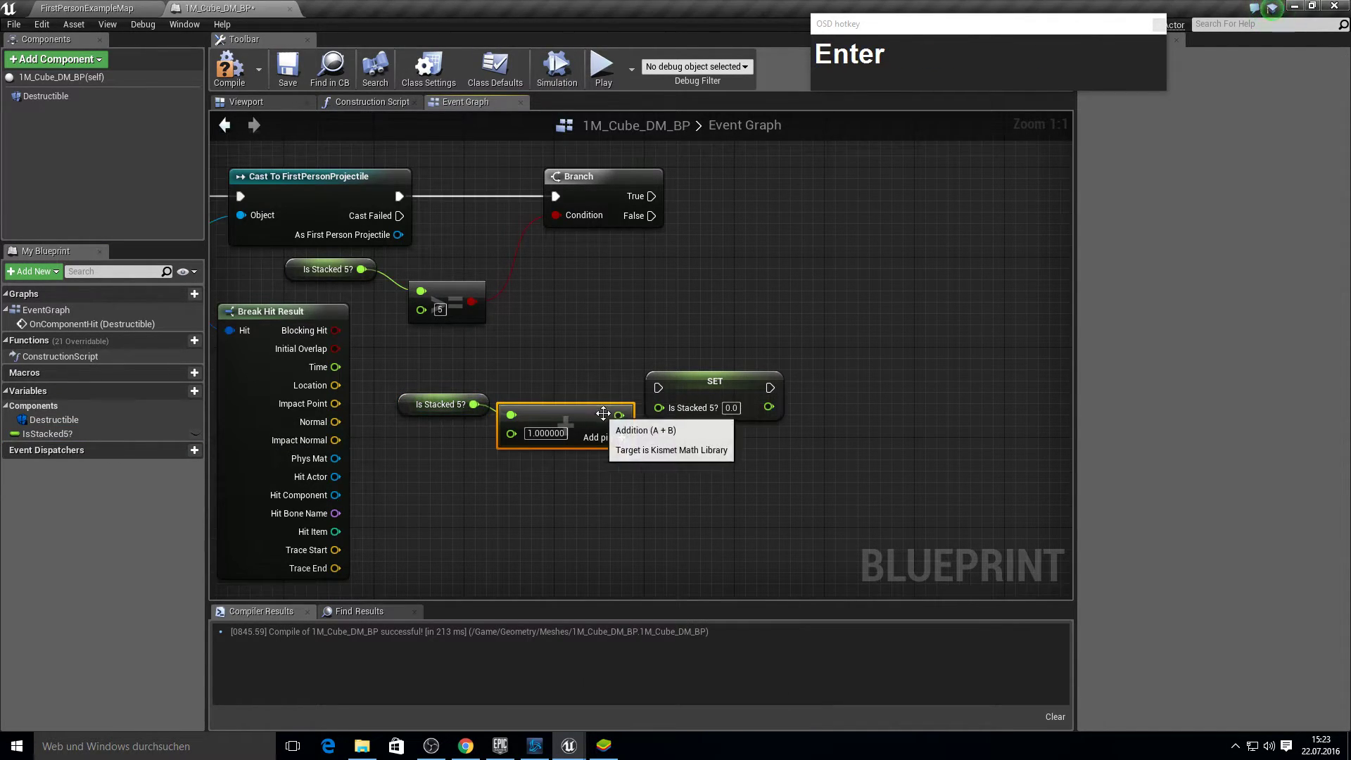
left_click(628, 423)
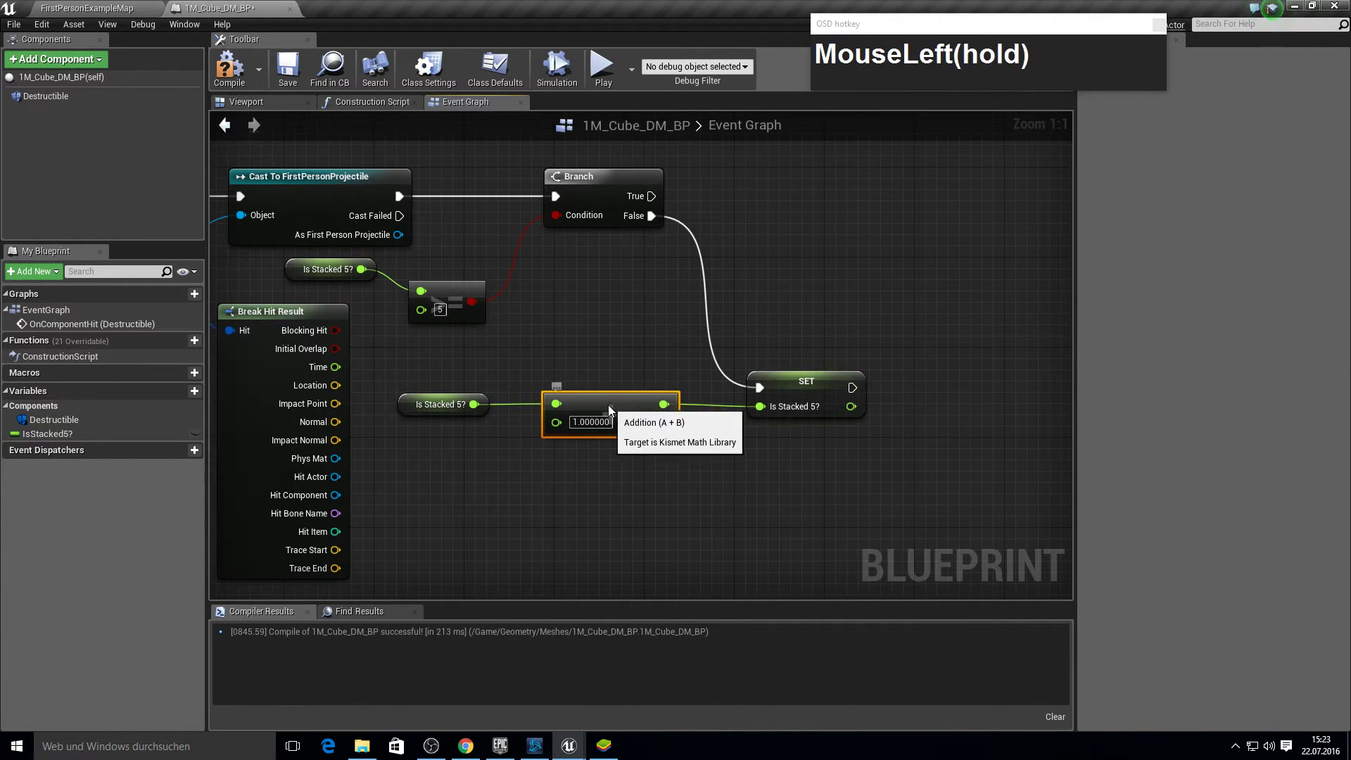
On Branch True, call Set Simulate Physics on the Destructible component.
key("F10")
left_click(709, 331)
right_click(777, 292)
left_click_drag(424, 272, 721, 373)
type("set_sim")
key("Return")
Arrange the Destructible reference, add Apply Radial Damage at the impact point, and return to the level editor.
left_click_drag(697, 406, 742, 499)
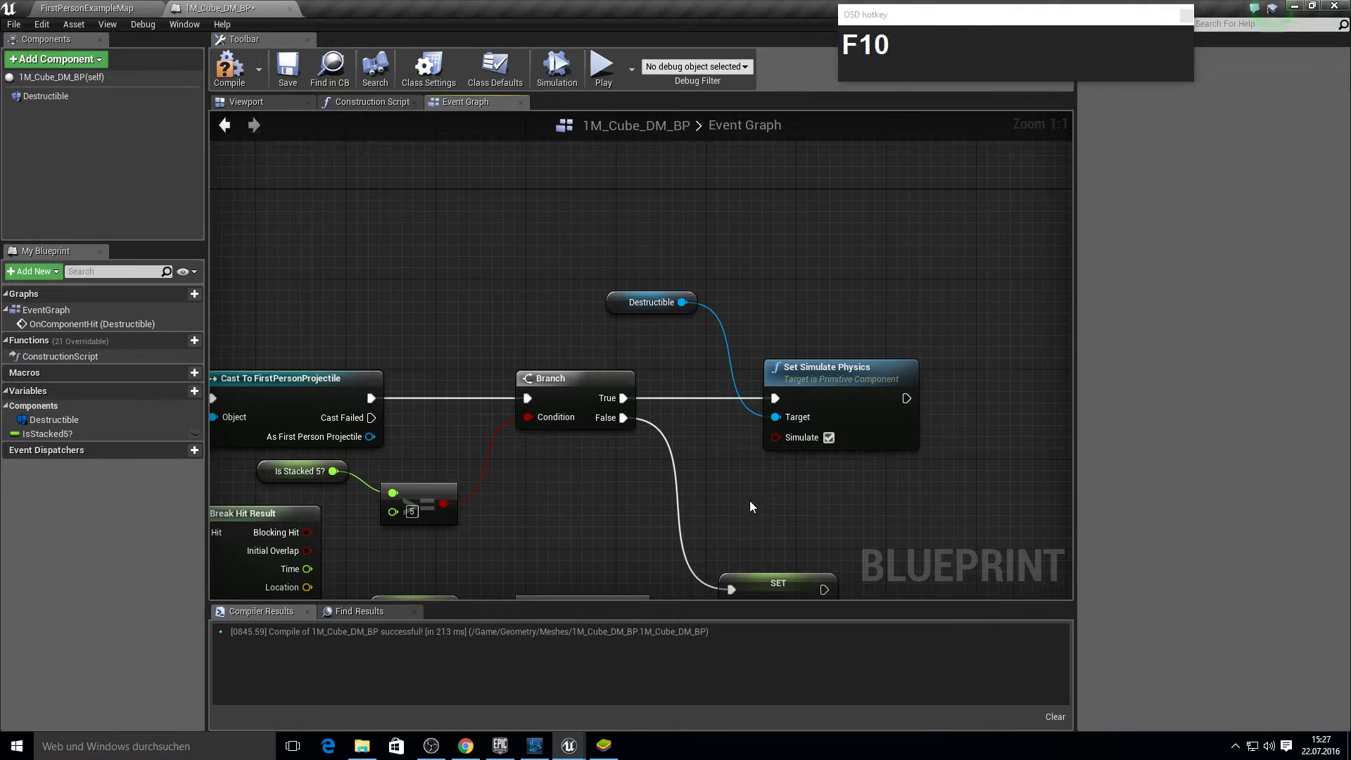
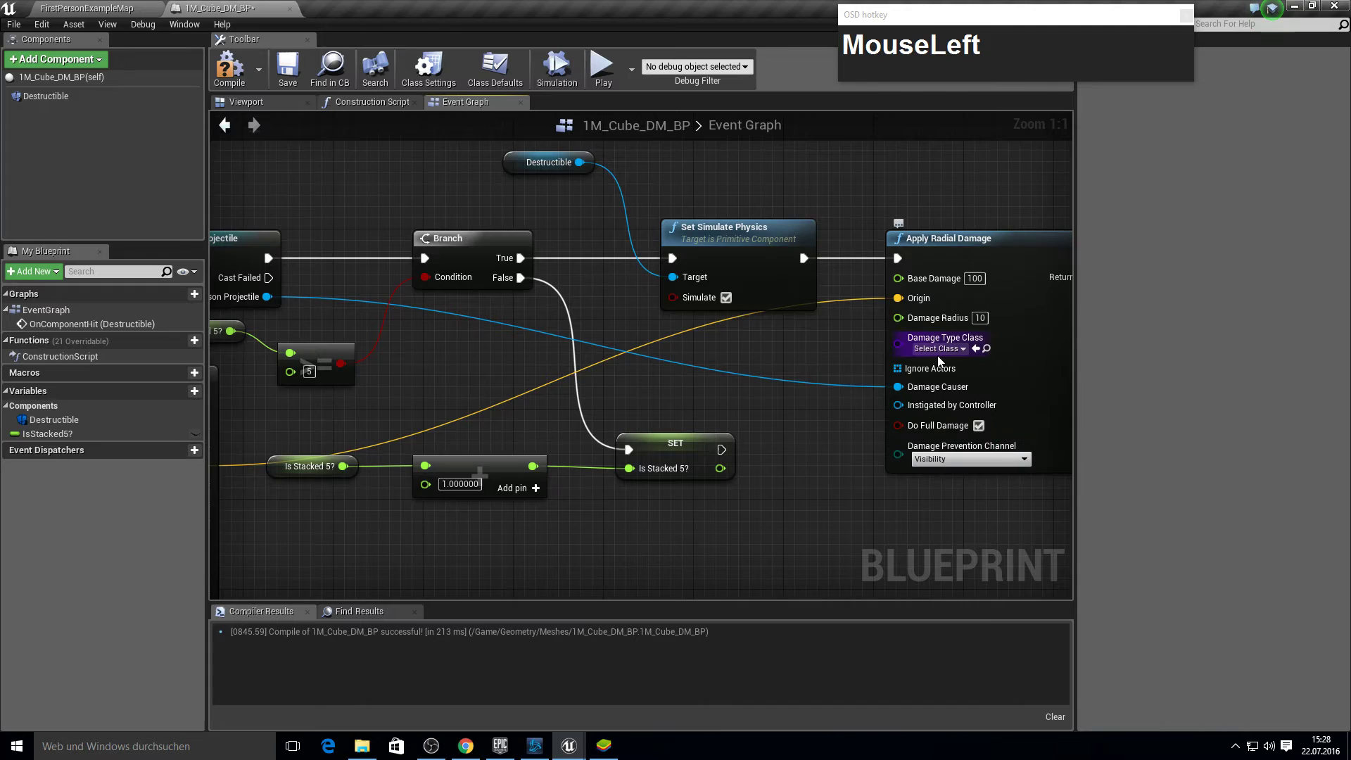
key("F10")
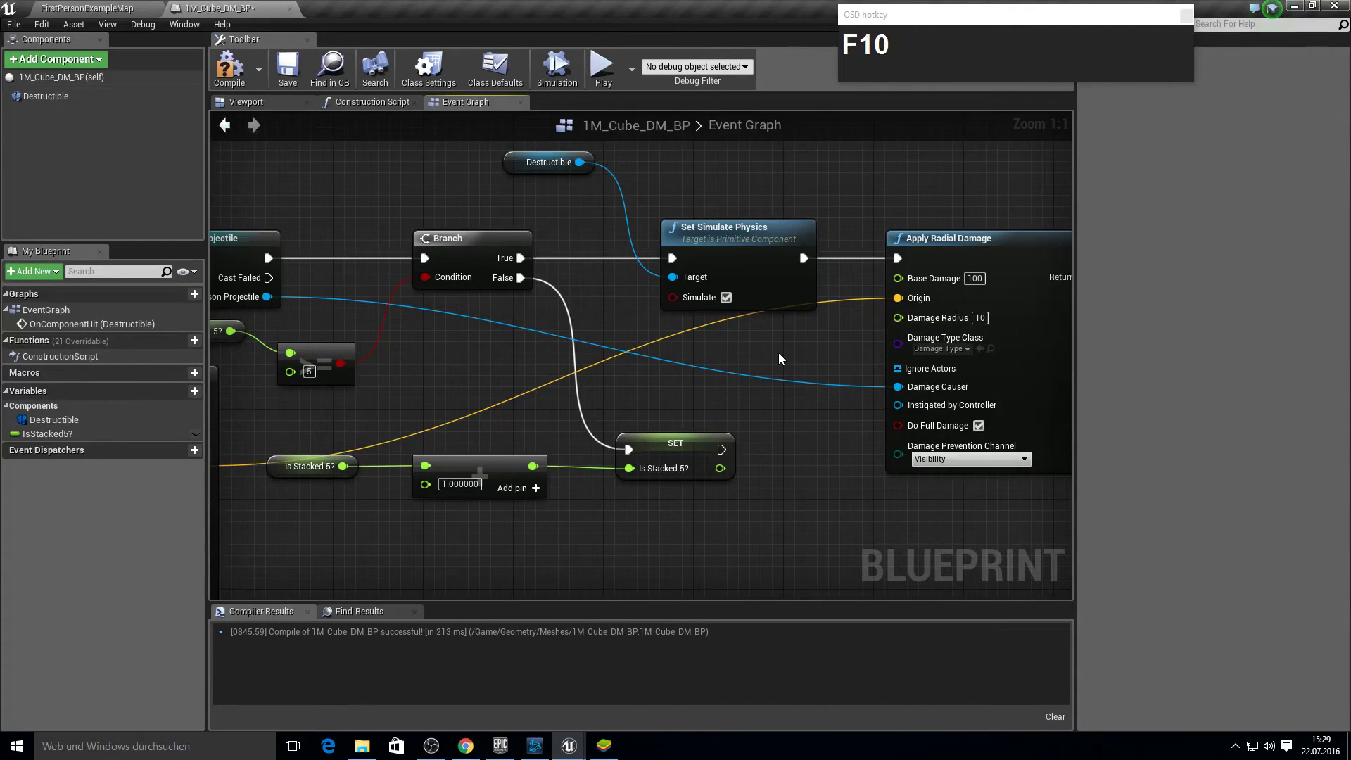
left_click(768, 367)
right_click(791, 358)
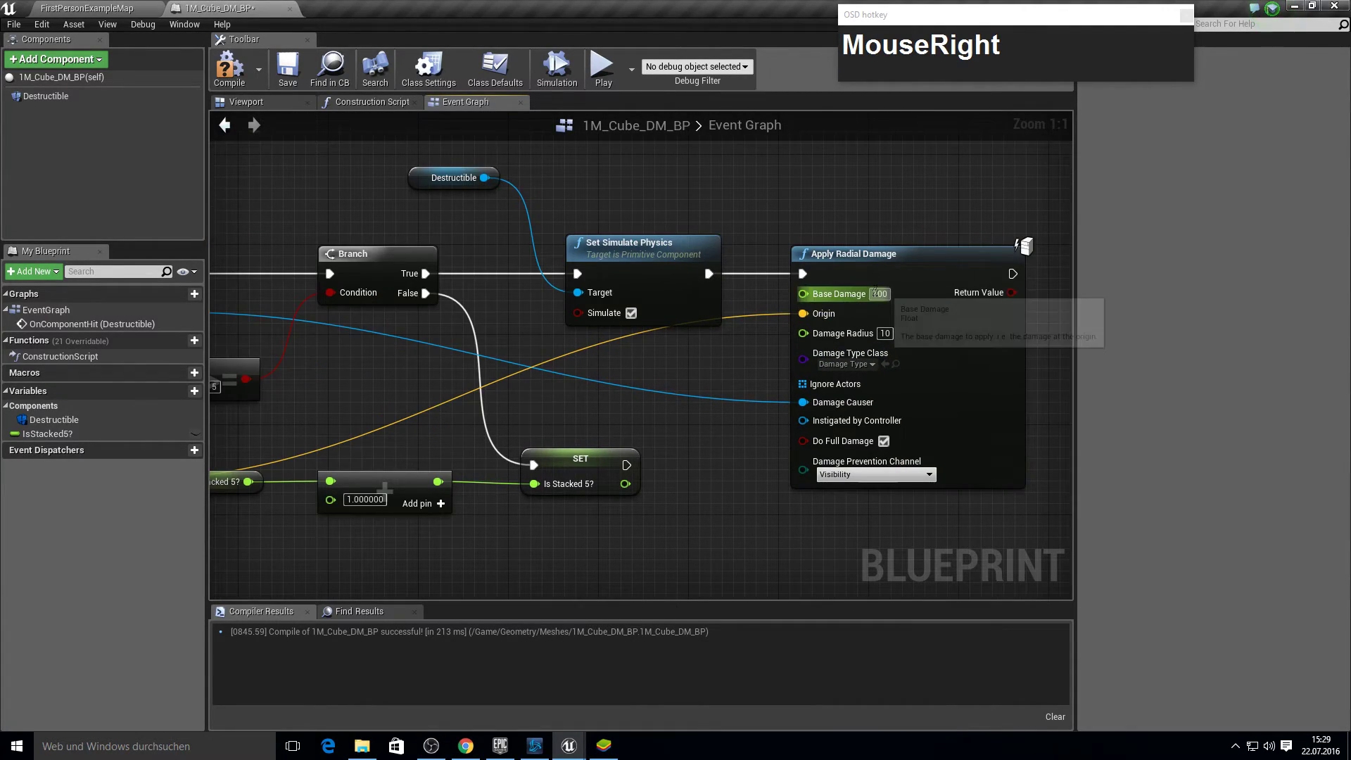
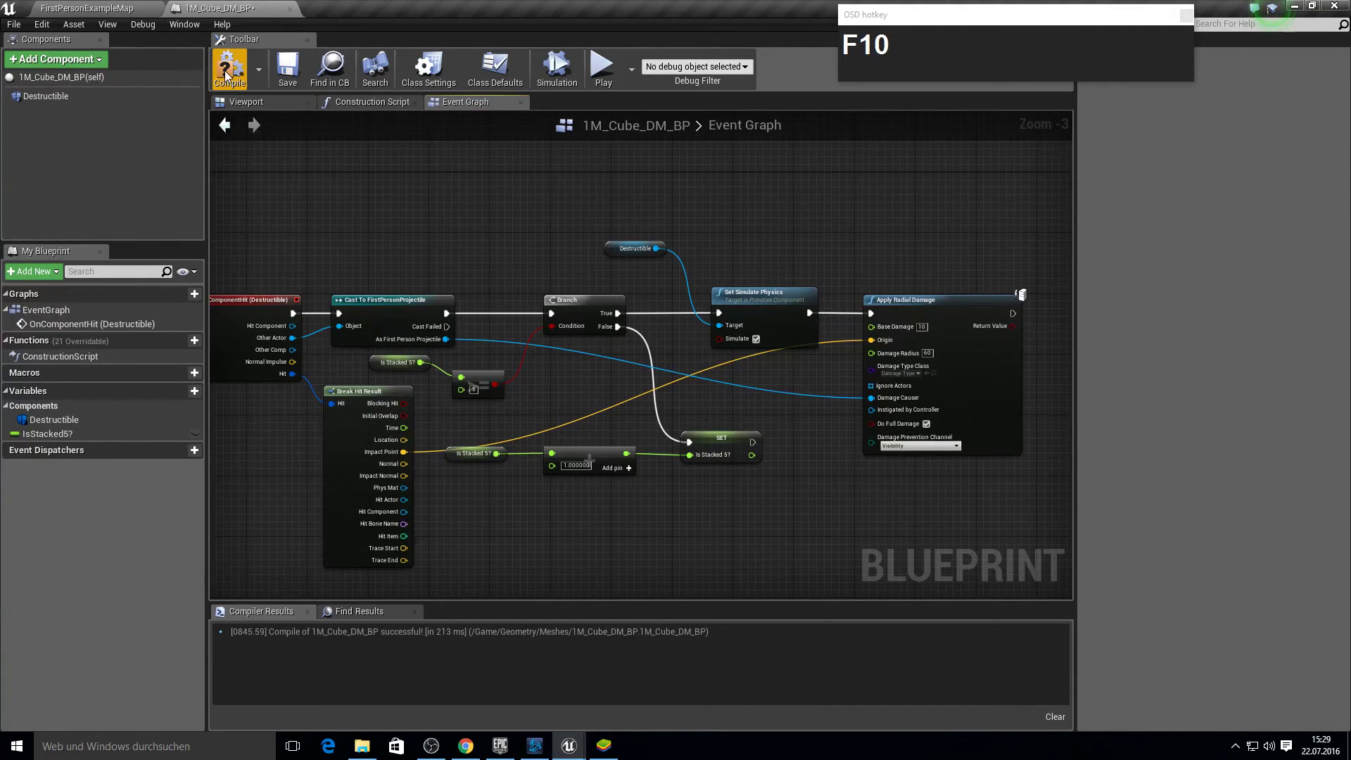
left_click(229, 78)
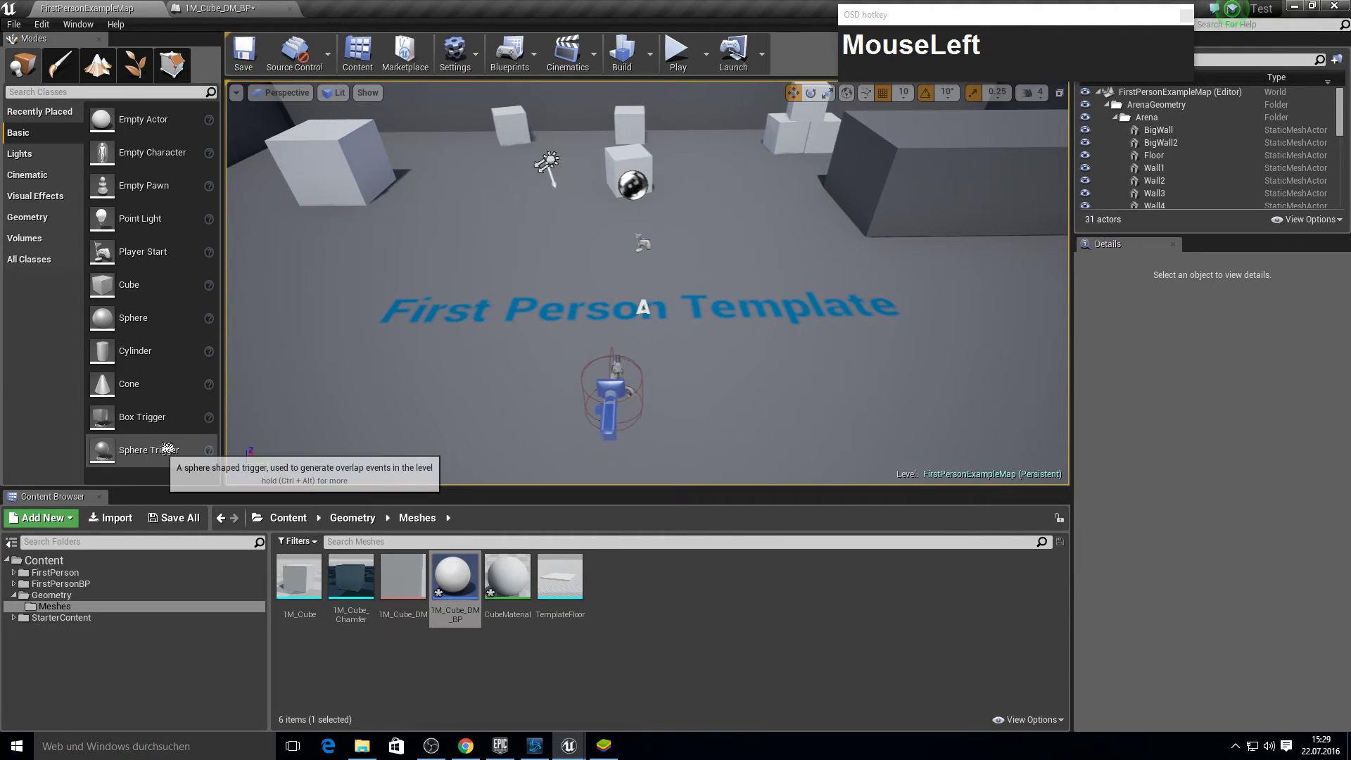